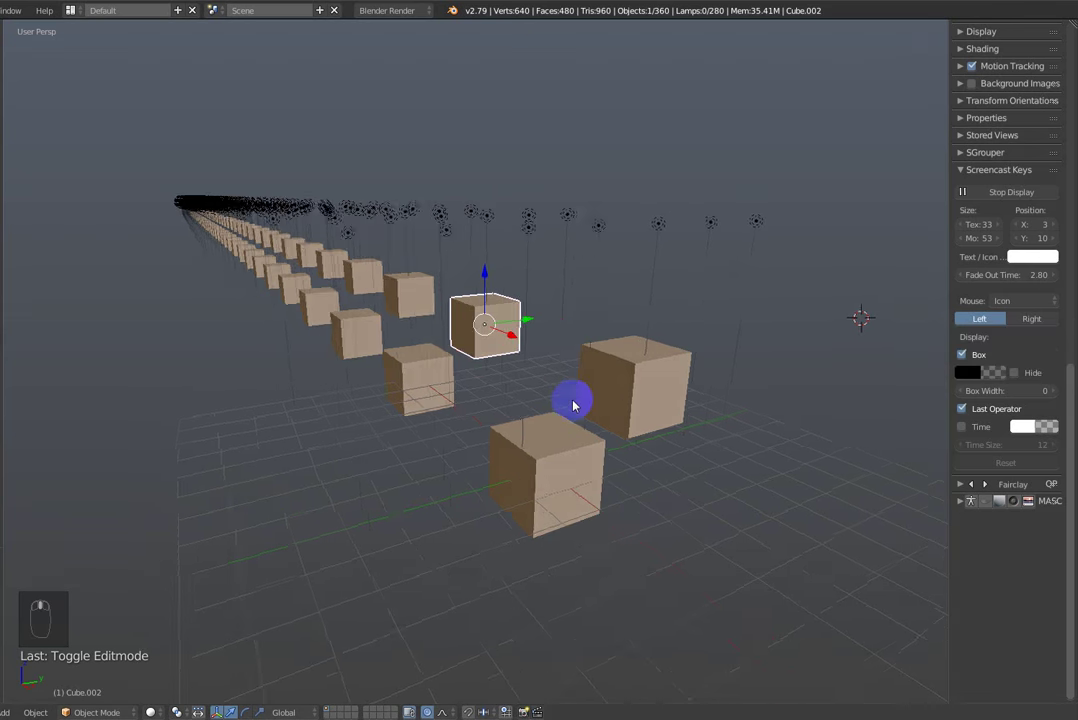
- Lock all unselected objects via the J-Locker menu so only the chosen cube can be moved
left_click_drag(576, 387, 568, 378)
key("alt+k")
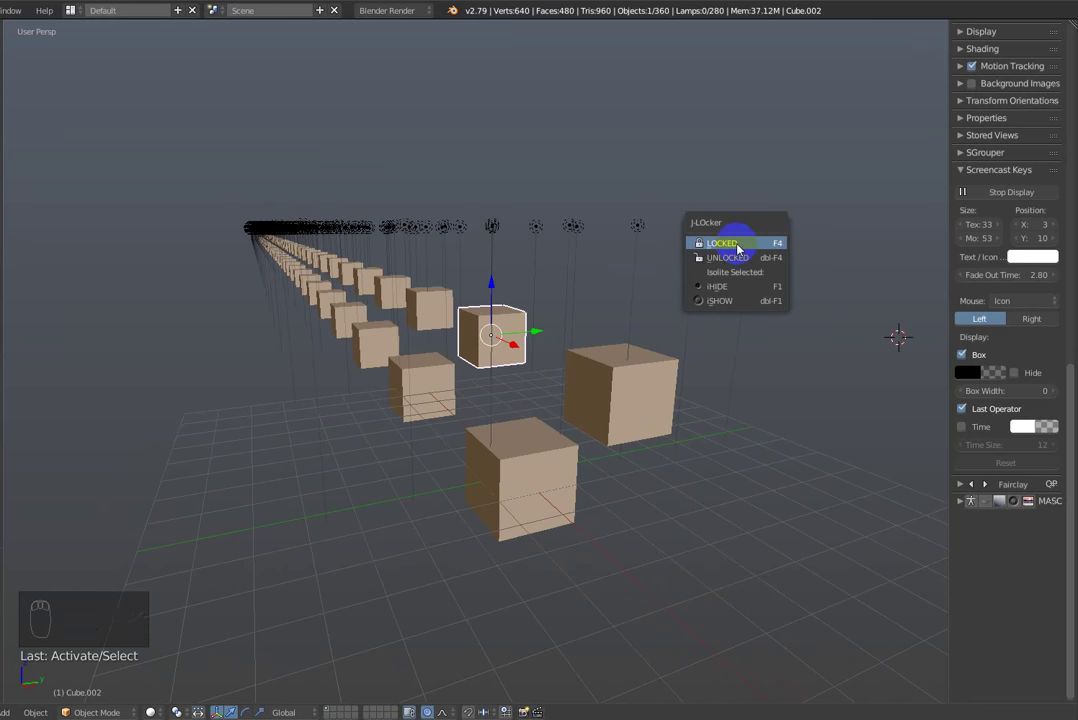
key("g")
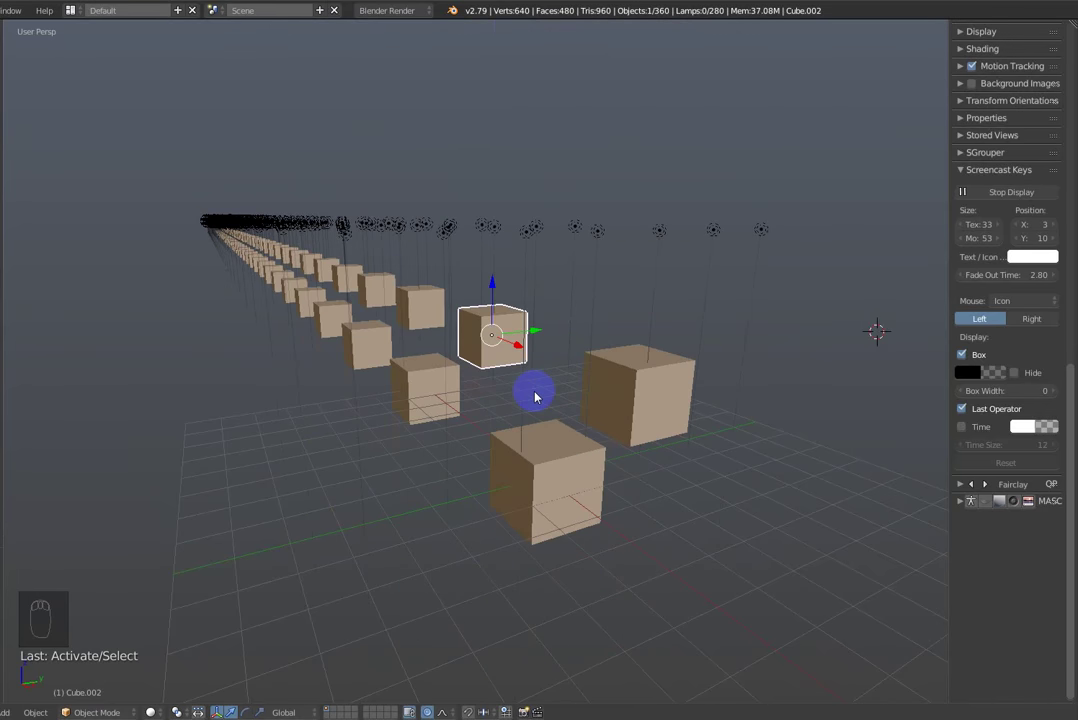
key("alt+k")
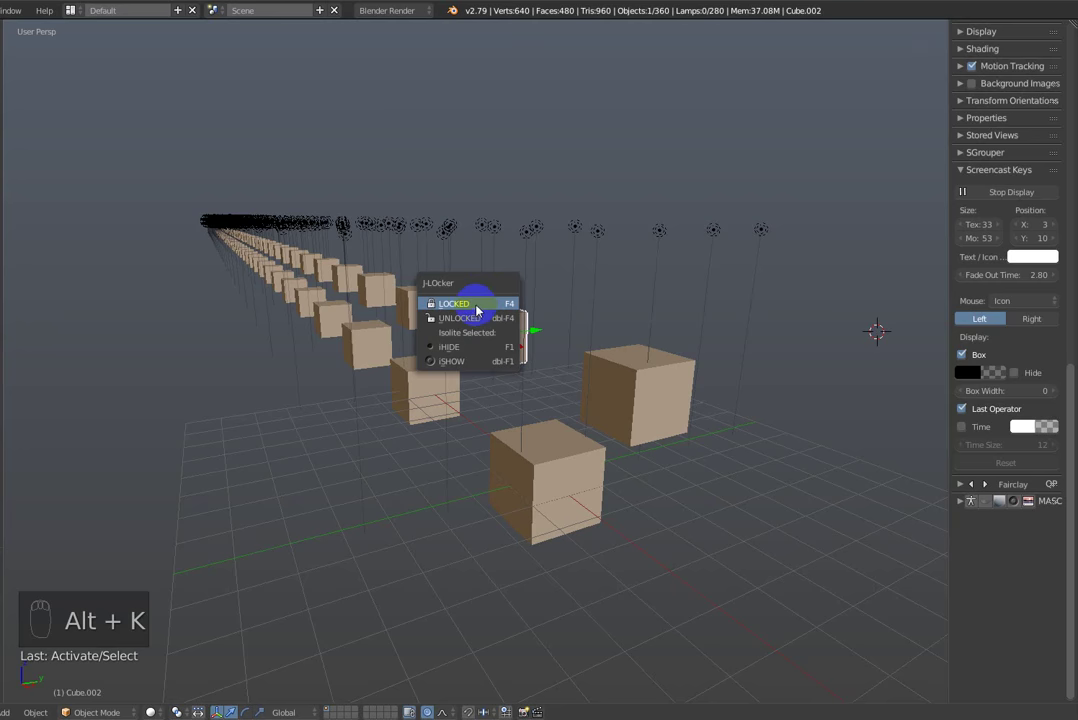
key("g")
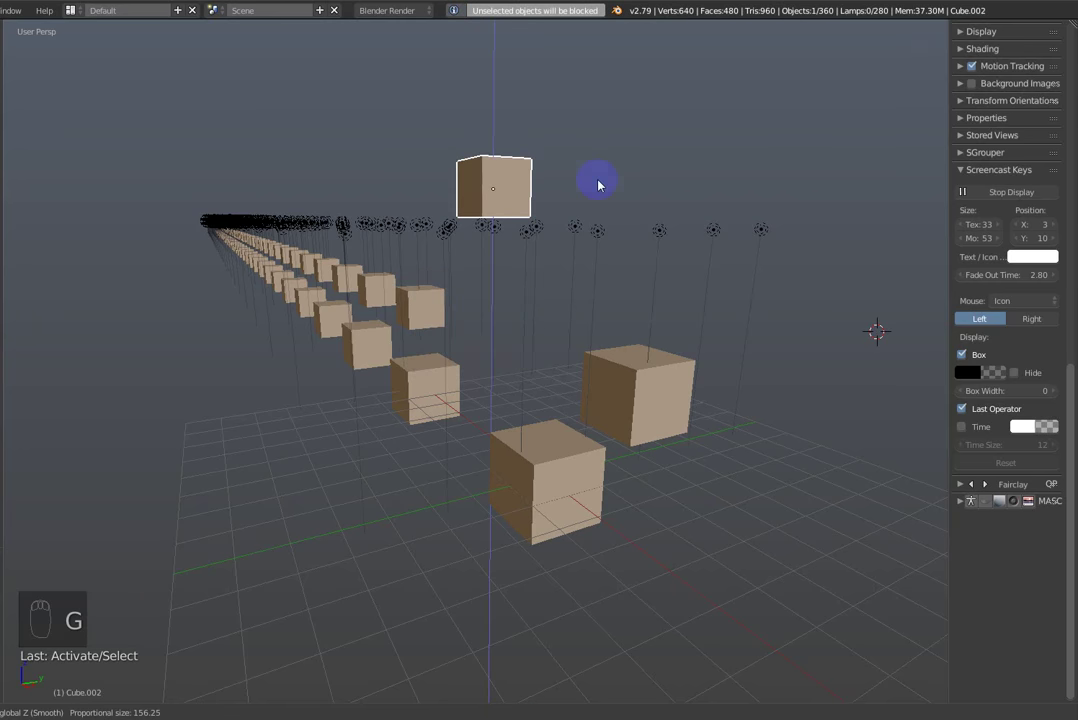
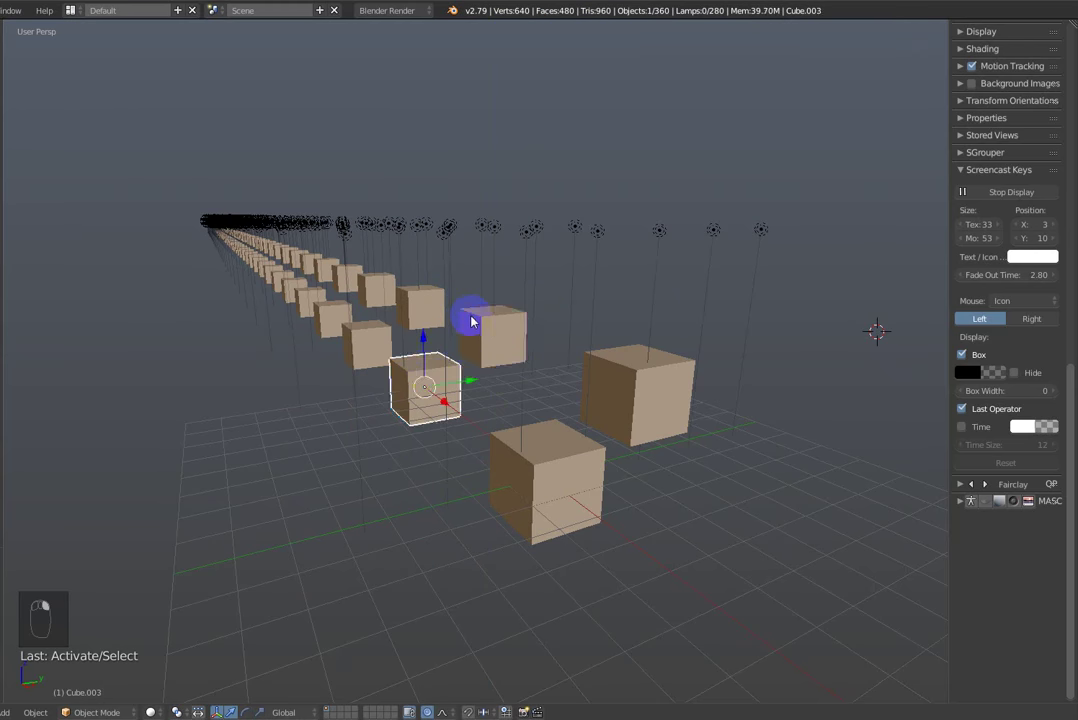
- Bring up the J-Locker locking options with the two cubes selected
key("alt+k")
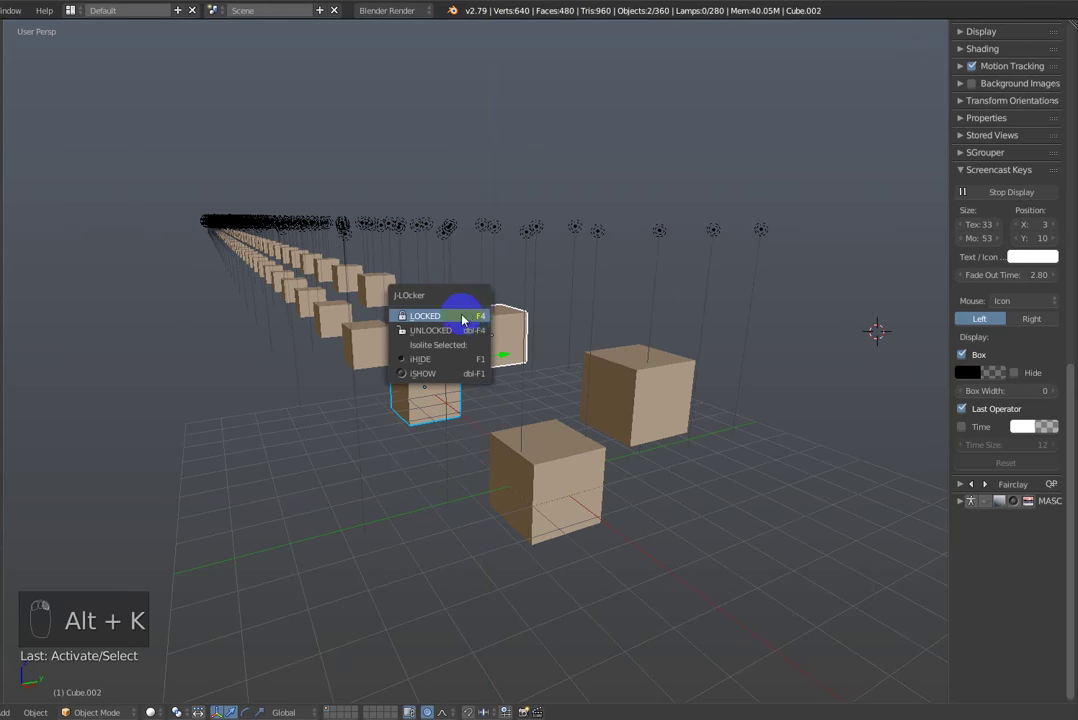
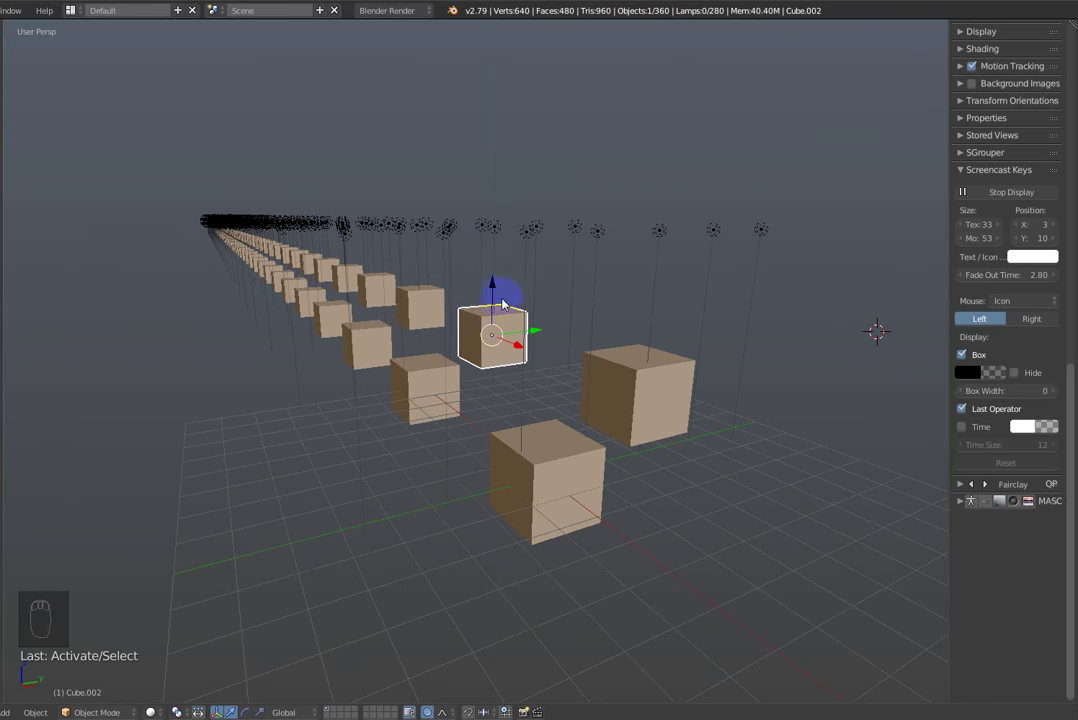
- Lock the unselected objects with F4 and move the selected cube while the rest stay fixed
left_click_drag(502, 378, 493, 363)
key("F4")
key("g")
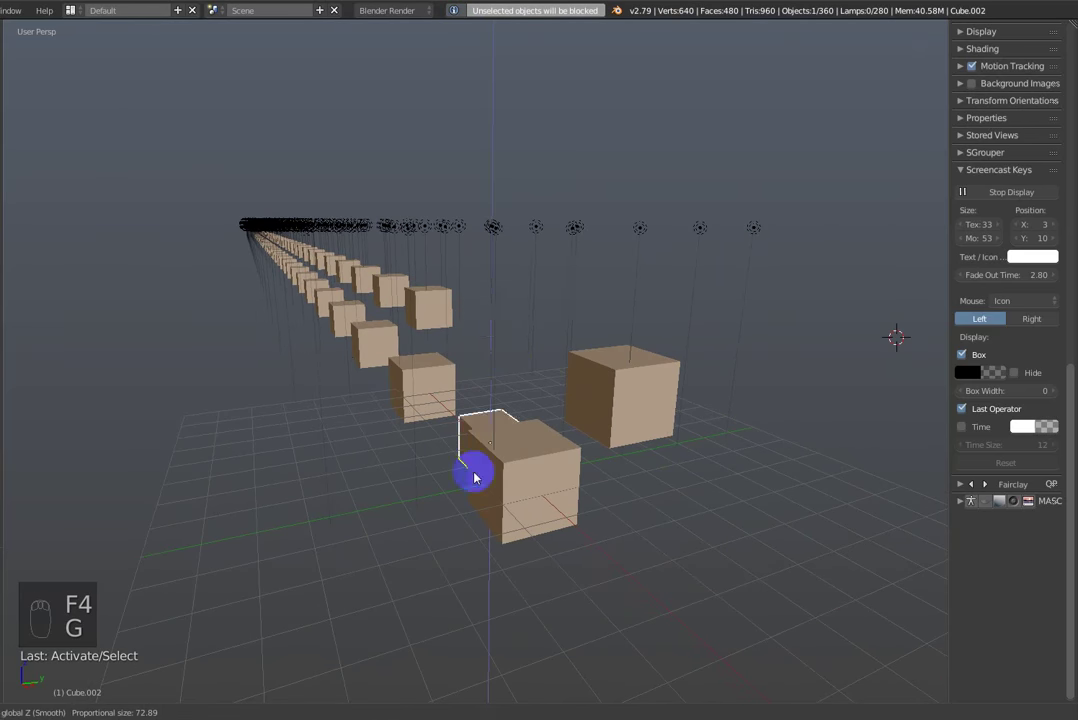
middle_click(523, 357)
key("F4")
middle_click(513, 355)
- Unlock all objects again and circle-select the cubes and lamps around the centre
key("F4")
key("g")
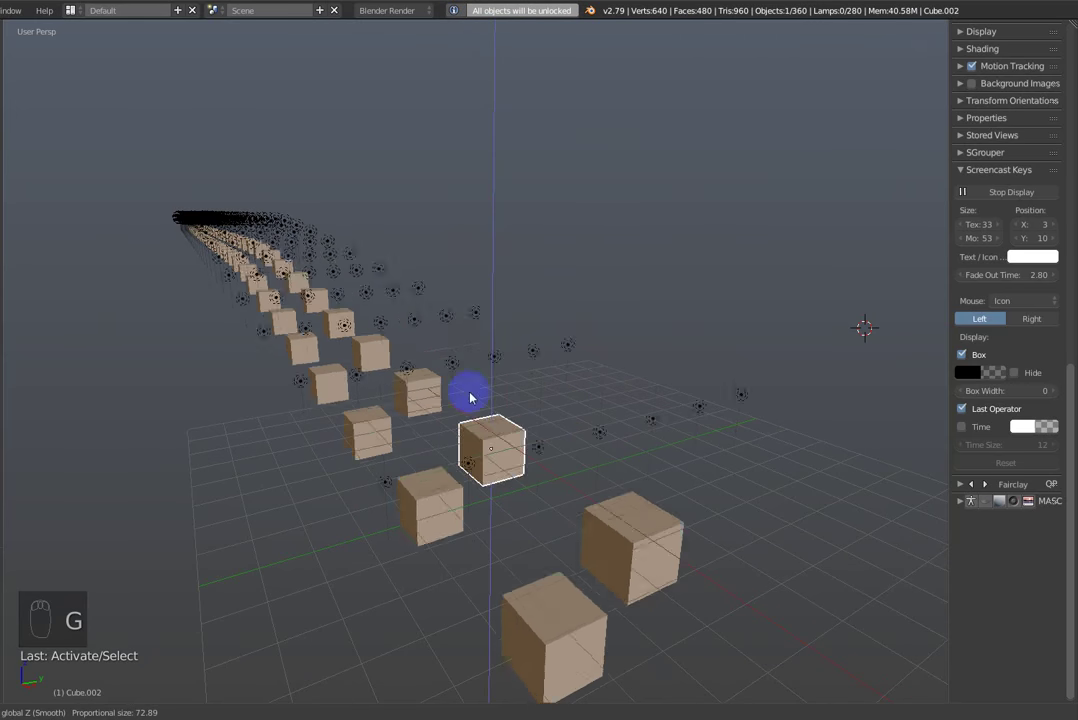
middle_click(505, 302)
key("g")
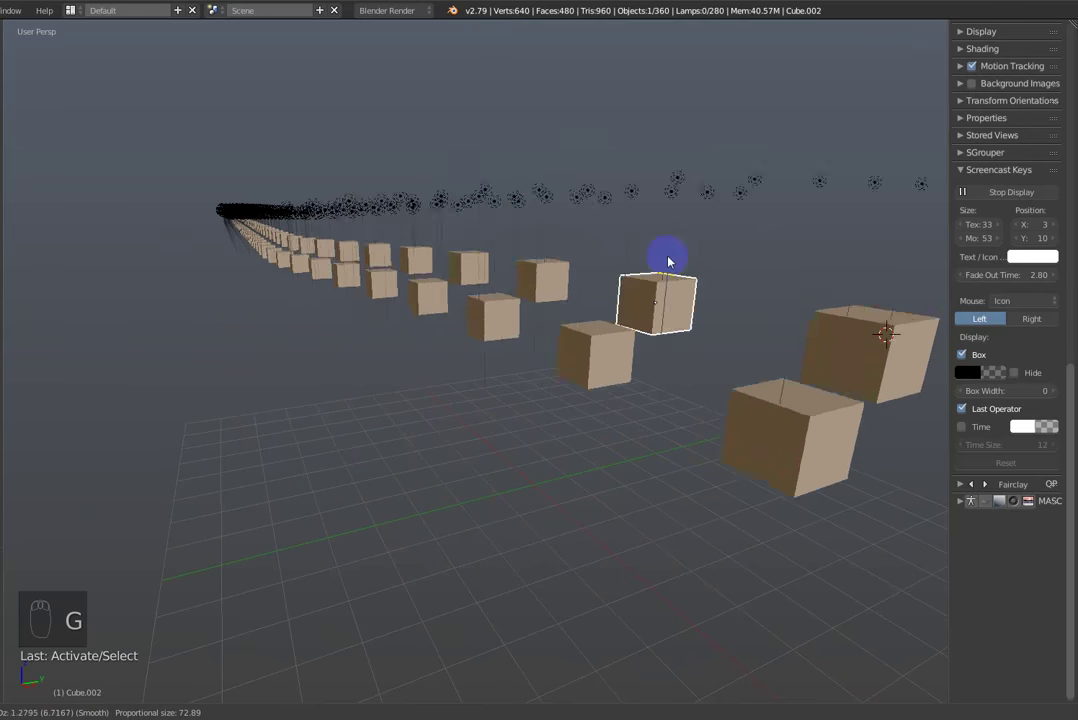
left_click_drag(549, 303, 474, 374)
- Brush-select additional cubes and lamps to extend the selection
key("c")
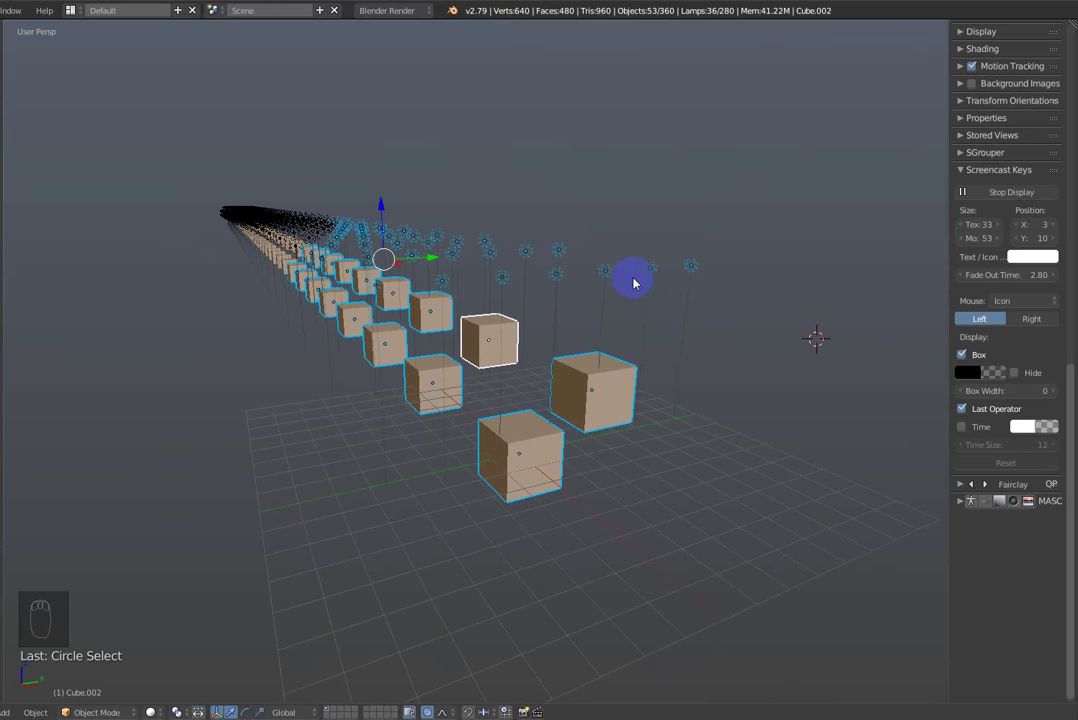
key("F4")
left_click_drag(586, 293, 498, 333)
left_click_drag(498, 333, 465, 211)
key("g")
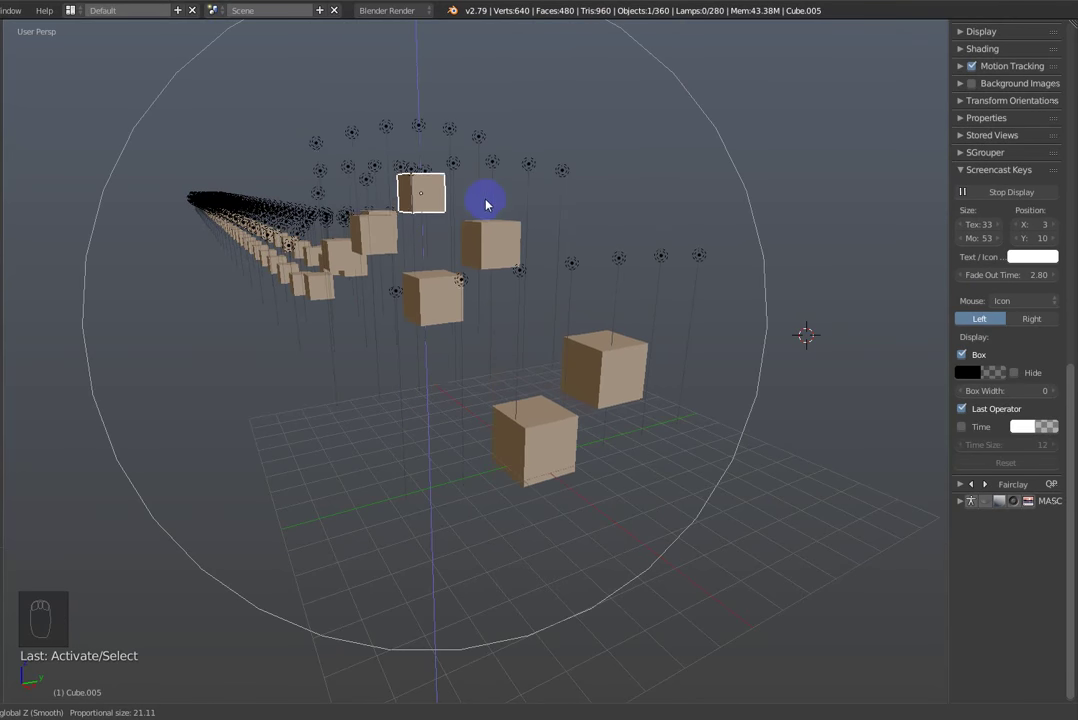
- Unlock all objects with a double F4 so a single cube remains selected
key("F4")
key("F4")
middle_click(564, 222)
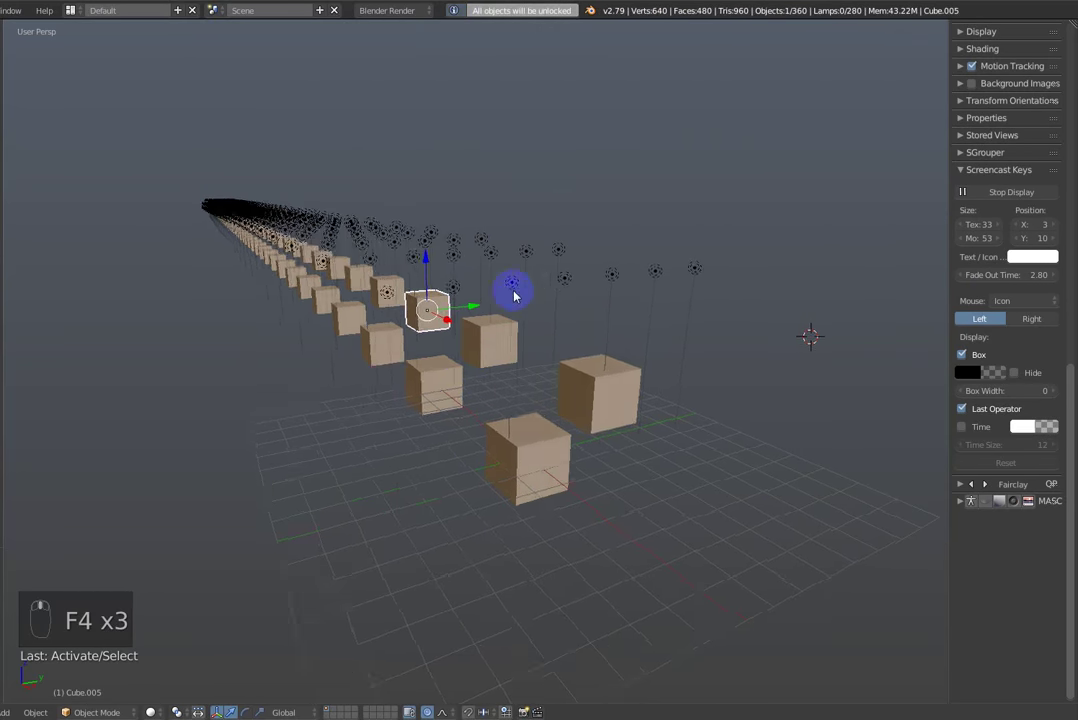
middle_click(542, 305)
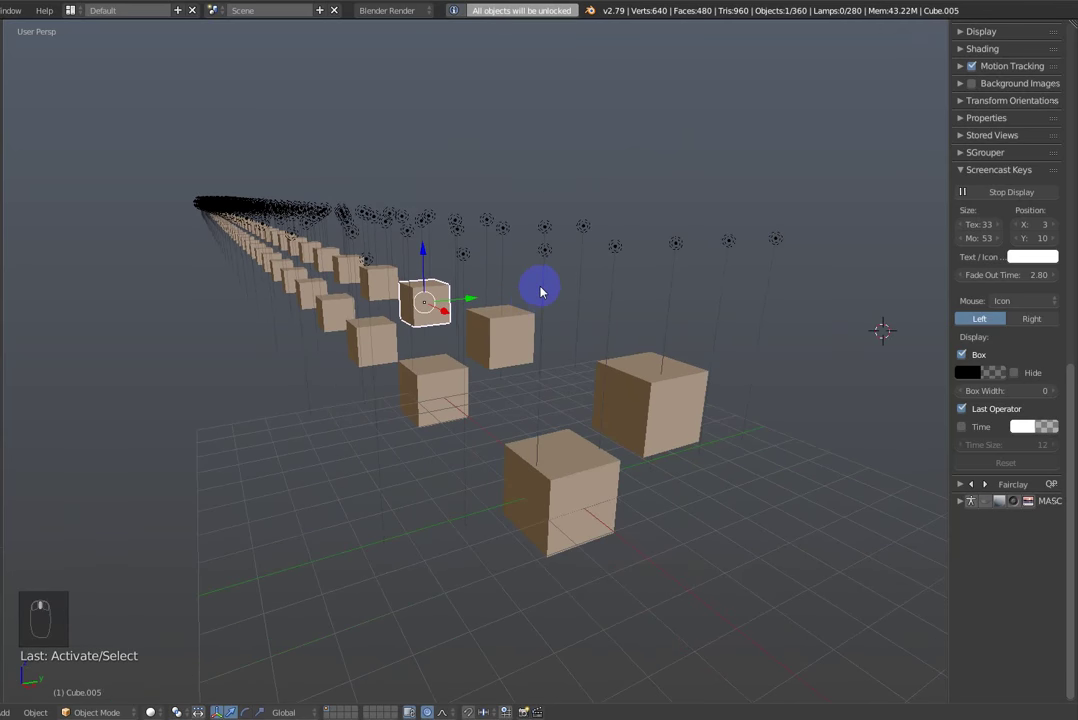
- Isolate the selected cube with J-Locker's iHIDE so everything else is hidden
key("alt+k")
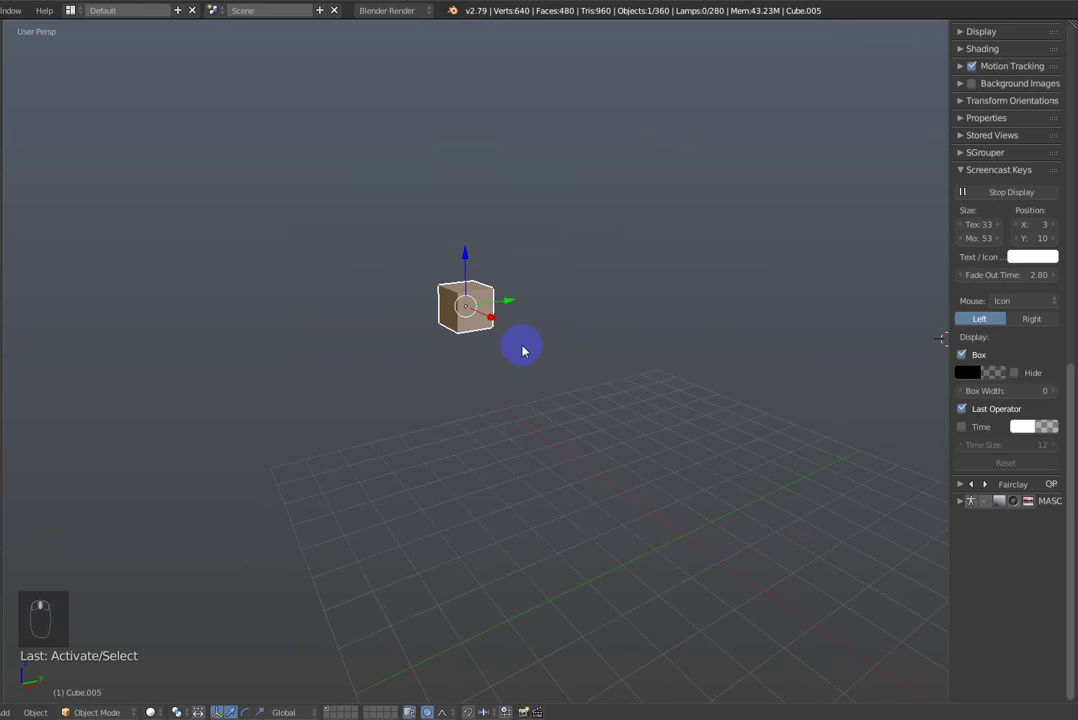
key("alt+k")
left_click_drag(468, 360, 394, 356)
key("z")
left_click_drag(394, 356, 558, 357)
- Inspect the isolated cube from several angles and toggle the hide state with F1
key("alt+k")
left_click_drag(472, 317, 529, 324)
left_click_drag(517, 417, 519, 393)
key("F1")
left_click_drag(457, 306, 534, 407)
key("F1")
- Enter Edit Mode on the isolated cube and move its selected faces
key("Tab")
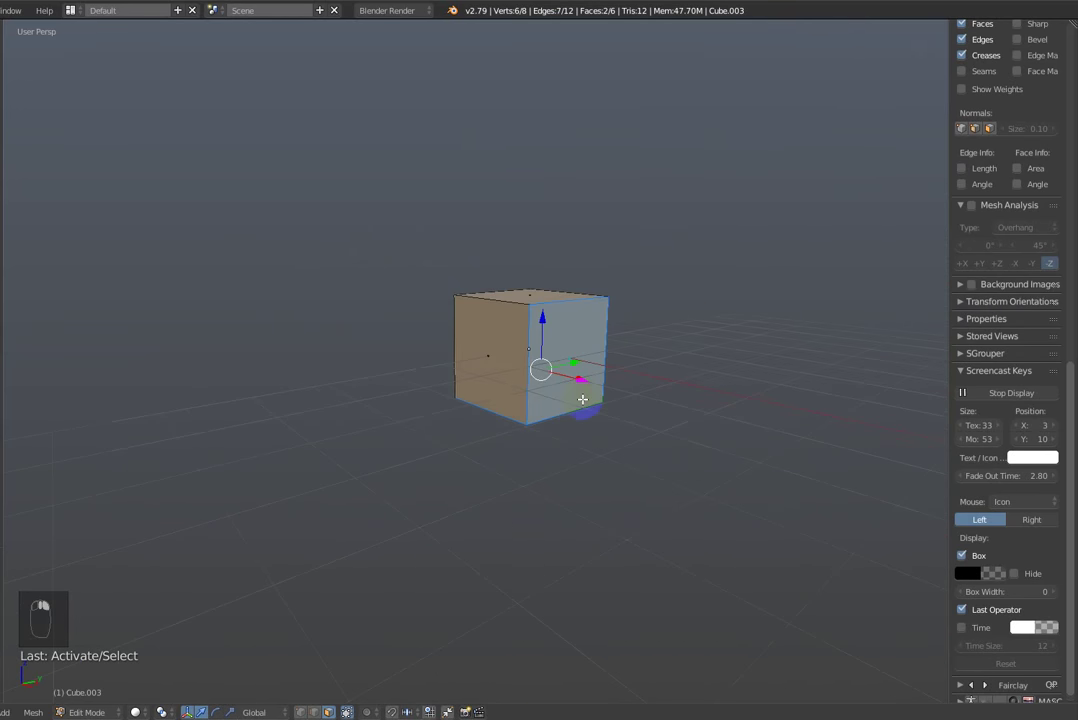
key("F1")
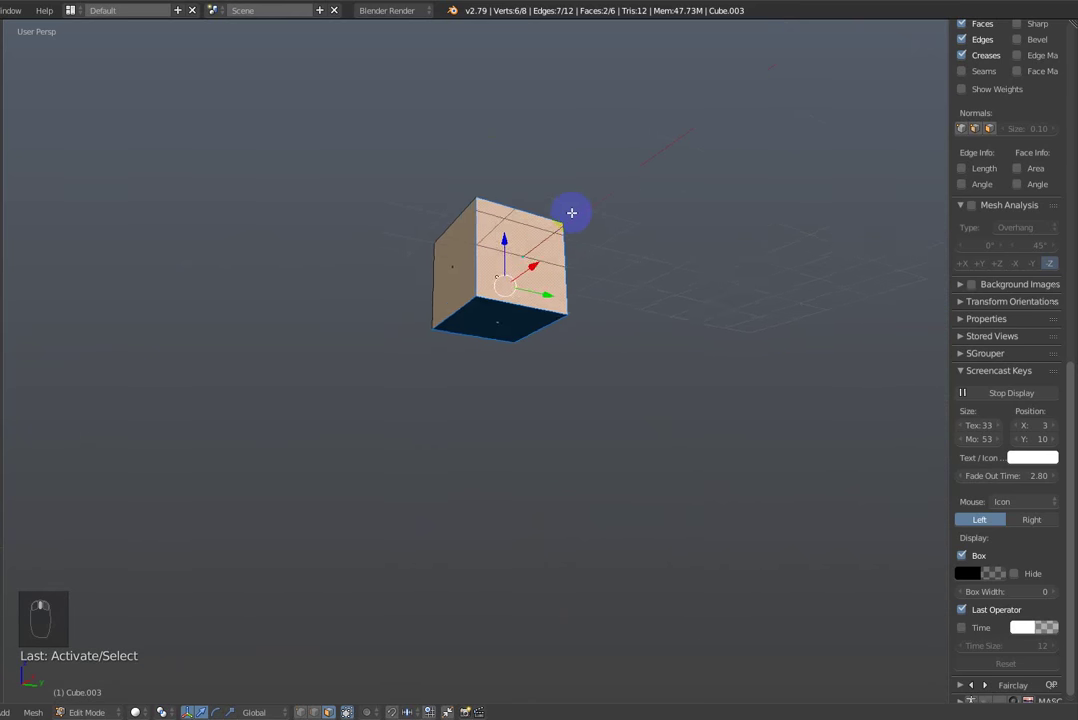
key("F1")
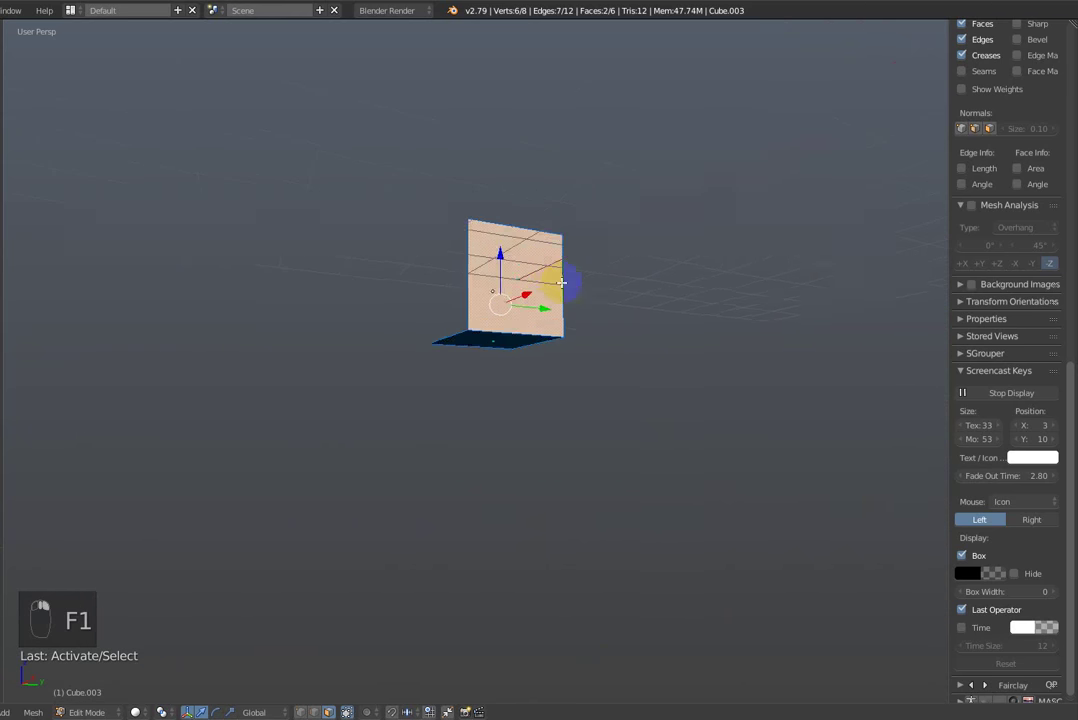
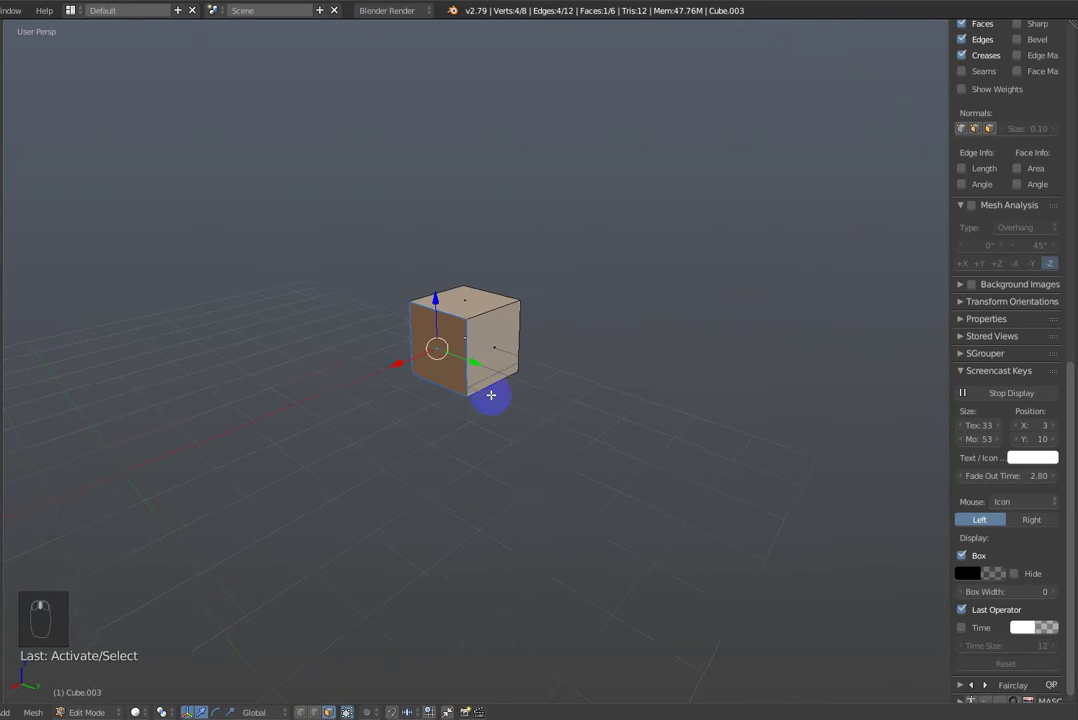
- Undo the face edit, return to Object Mode and restore all hidden cubes and lamps with iSHOW
key("Tab")
key("F1")
key("F1")
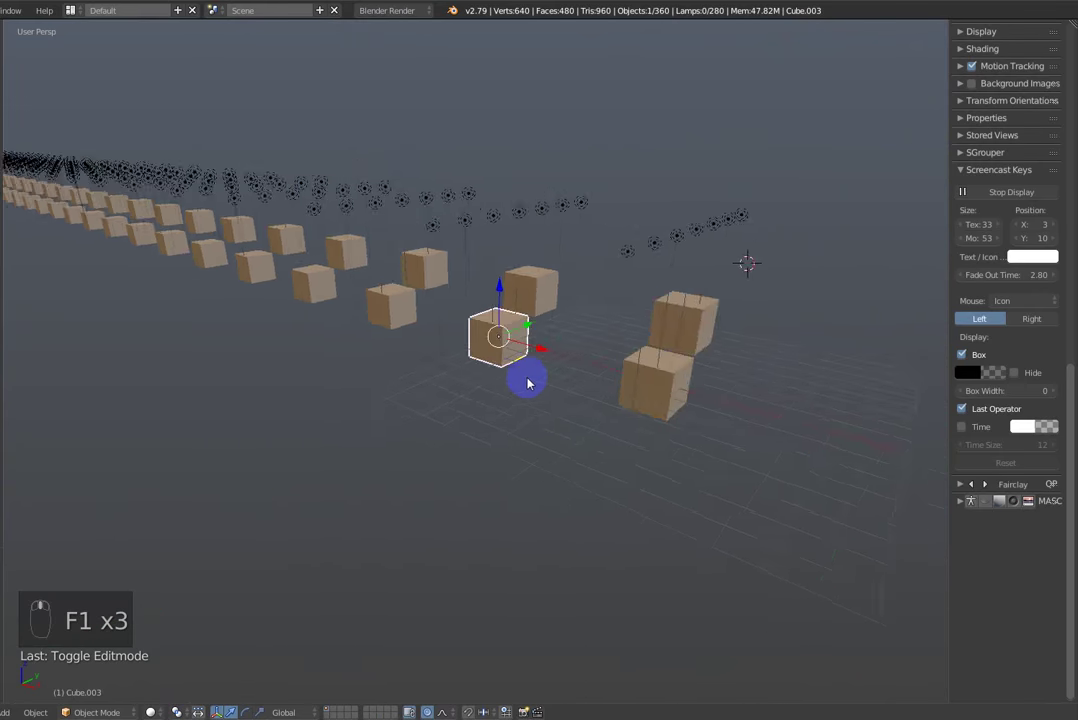